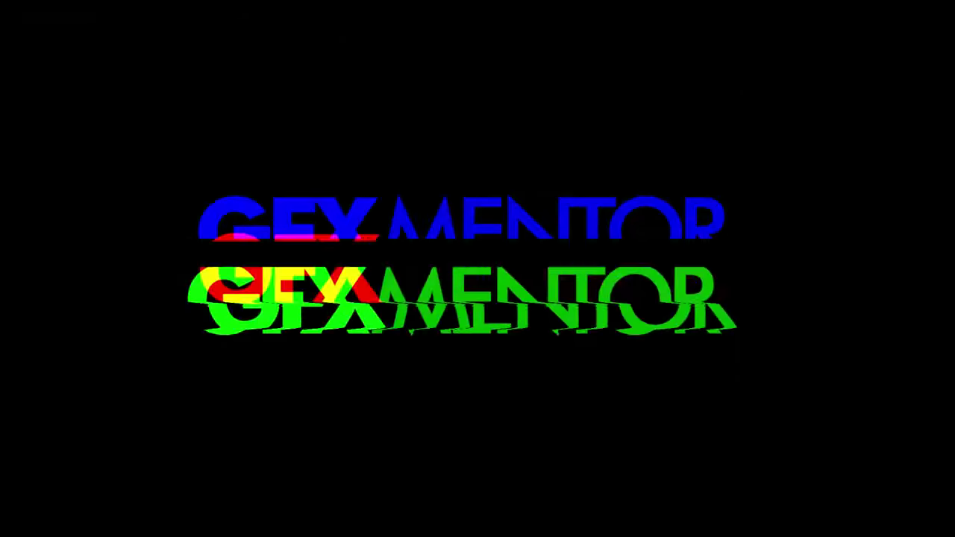
Scrub through the opening seconds to preview the CHERRIES title over the cherries footage.
{"action": "left_click", "coordinate": [498, 485]}
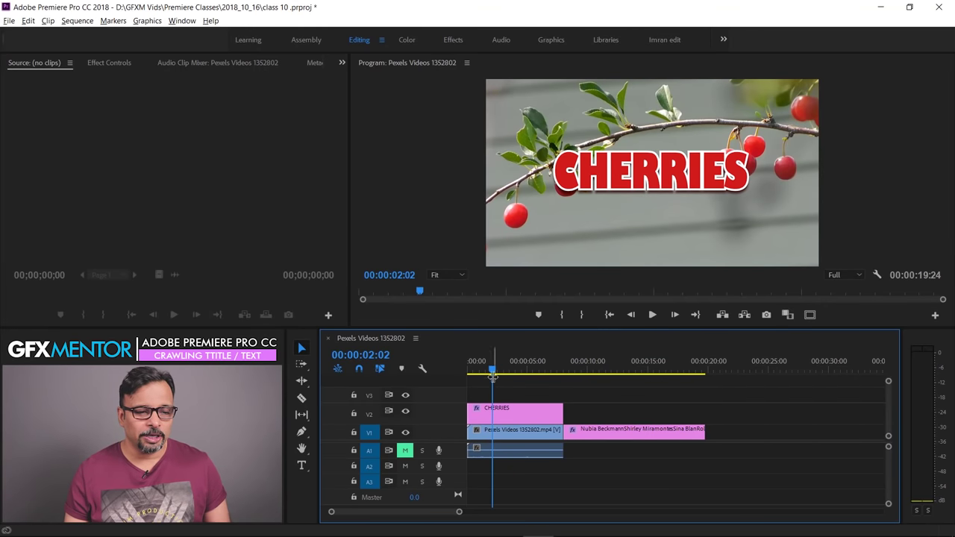
{"action": "left_click_drag", "start_coordinate": [494, 374], "coordinate": [745, 248]}
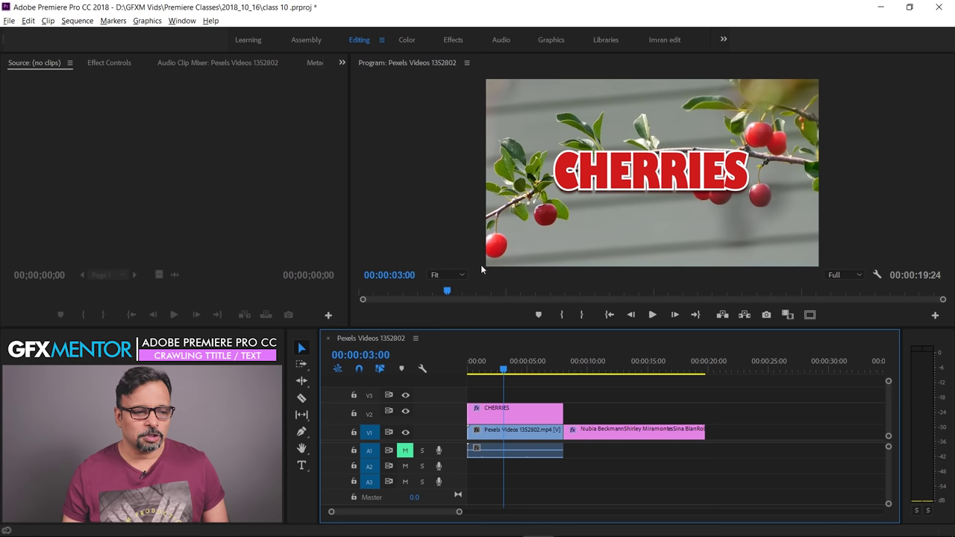
{"action": "left_click", "coordinate": [506, 370]}
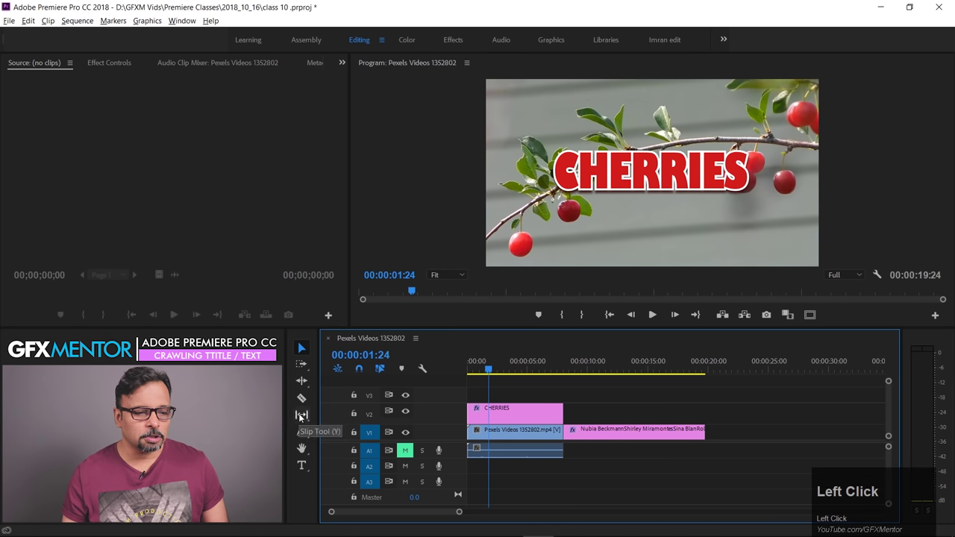
Draw a long grey rectangle across the lower part of the frame as a new graphic.
{"action": "left_click_drag", "start_coordinate": [301, 436], "coordinate": [486, 221]}
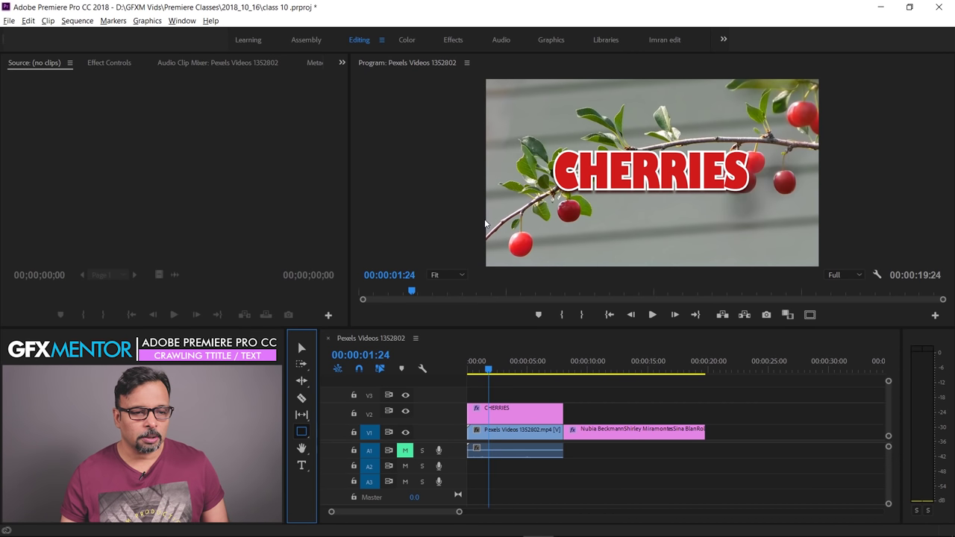
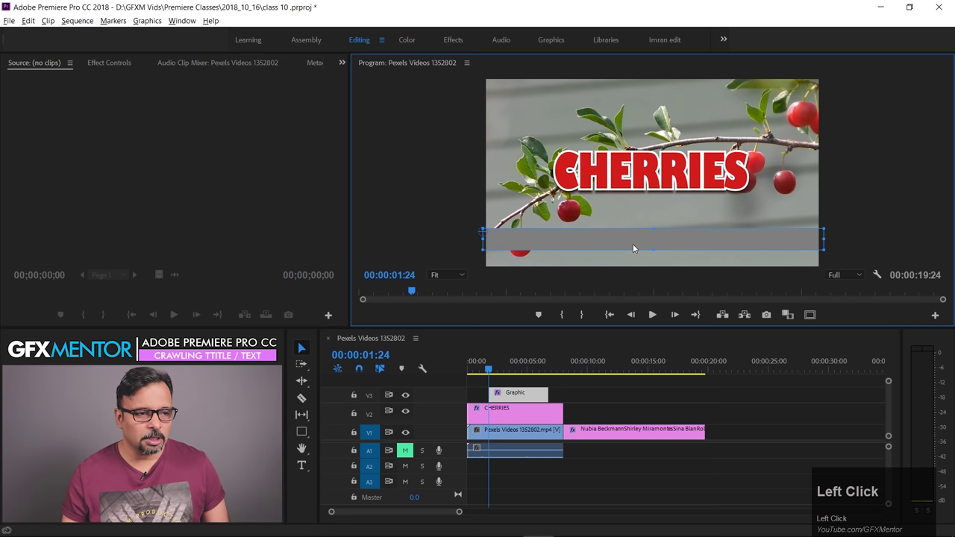
Select the grey bar and scroll Effect Controls to its Shape Appearance settings.
{"action": "left_click", "coordinate": [101, 65]}
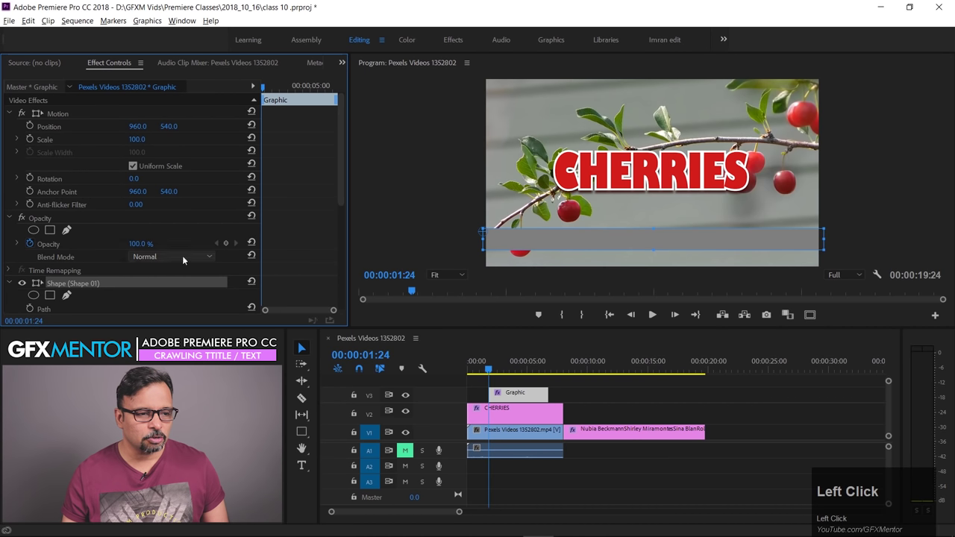
{"action": "scroll", "scroll_direction": "down", "scroll_amount": 3}
{"action": "left_click_drag", "start_coordinate": [62, 242], "coordinate": [667, 246]}
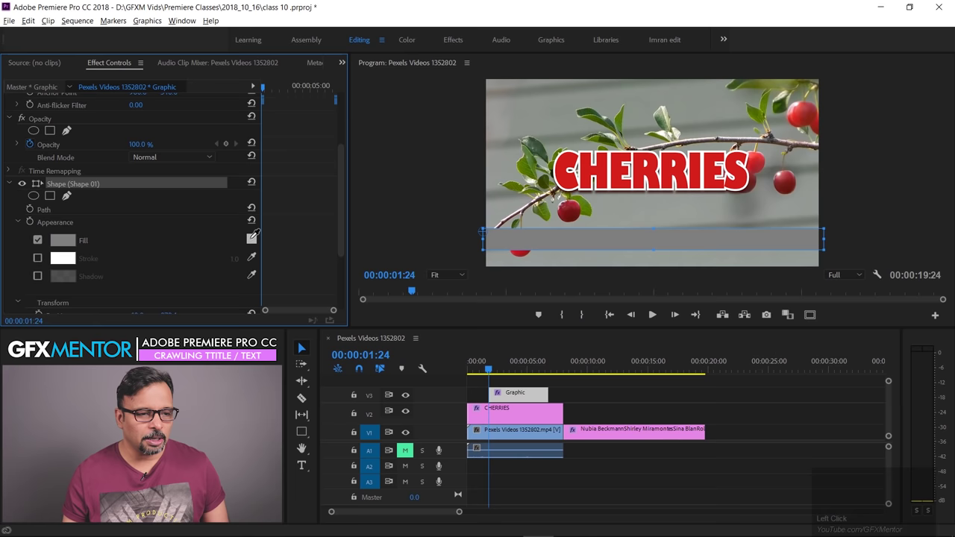
Change the bar's fill colour from grey to red (D11C1B).
{"action": "left_click", "coordinate": [69, 239]}
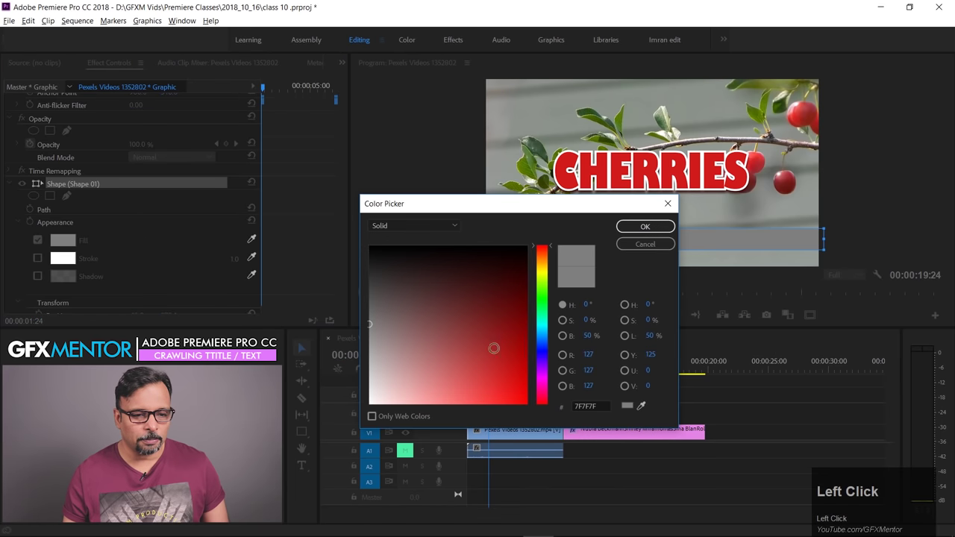
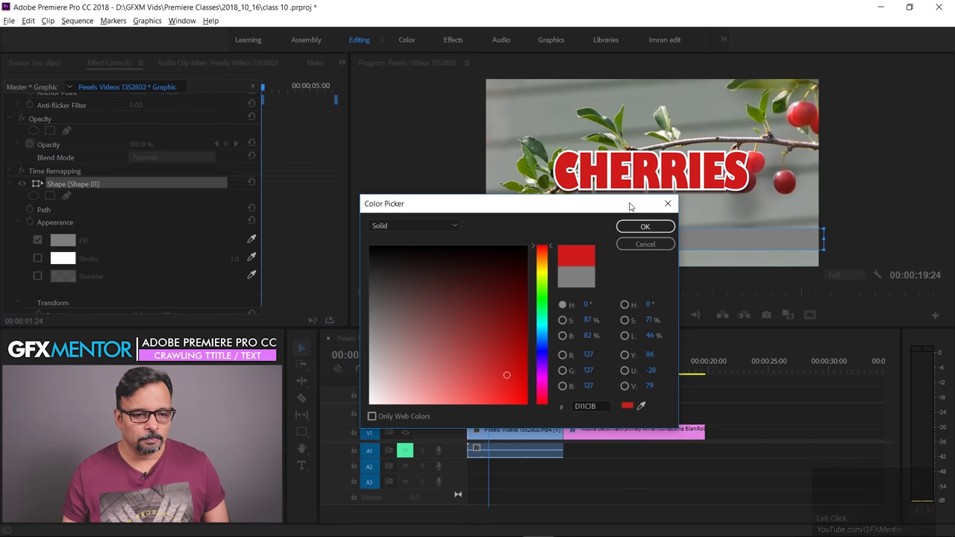
{"action": "left_click", "coordinate": [637, 230]}
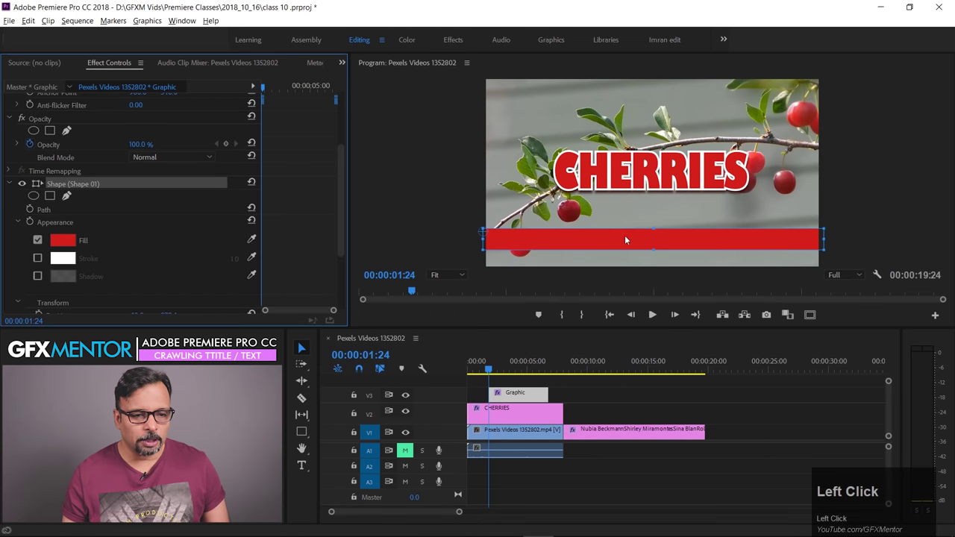
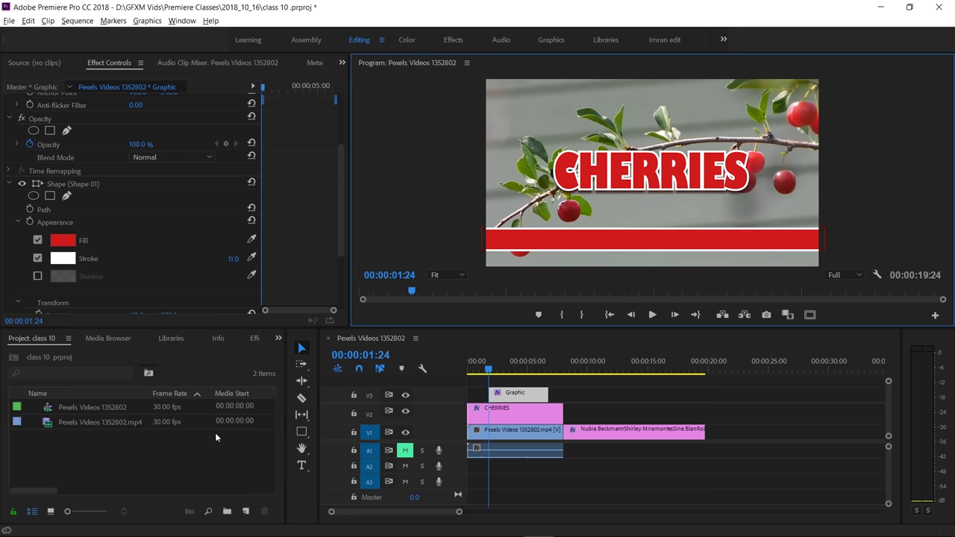
Bring up the Project panel's options for adding a new item.
{"action": "right_click", "coordinate": [193, 453]}
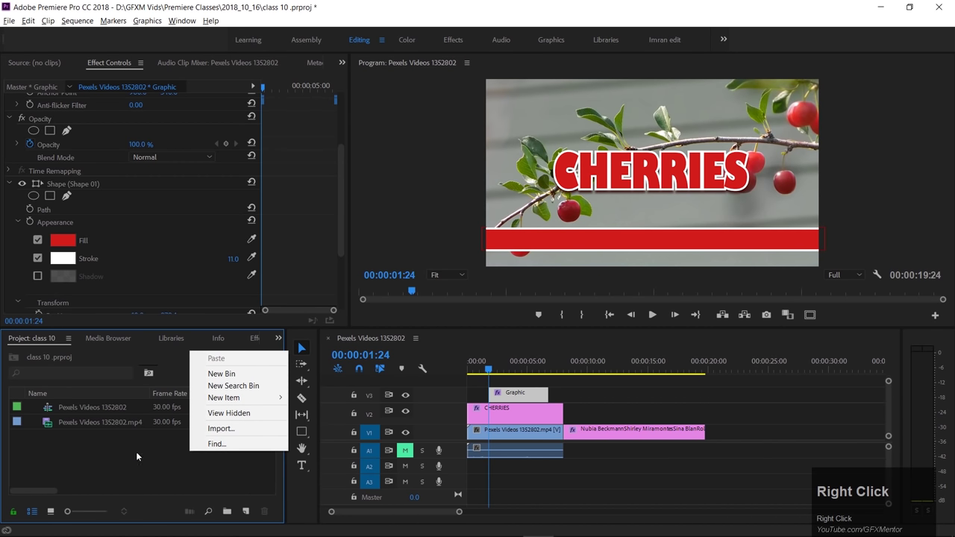
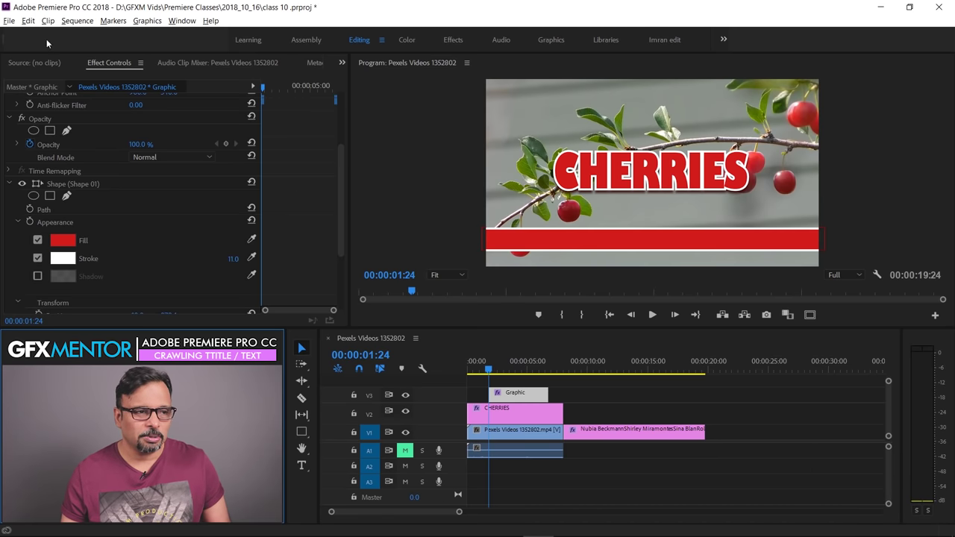
Start a new legacy title named Title 01 at 1920×1080, 30 fps.
{"action": "left_click", "coordinate": [11, 23]}
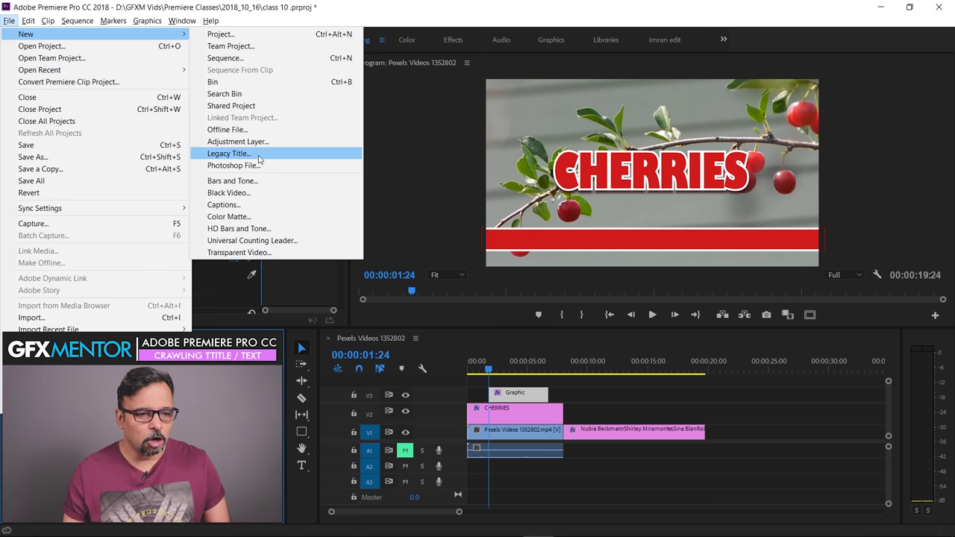
{"action": "left_click_drag", "start_coordinate": [265, 155], "coordinate": [484, 262]}
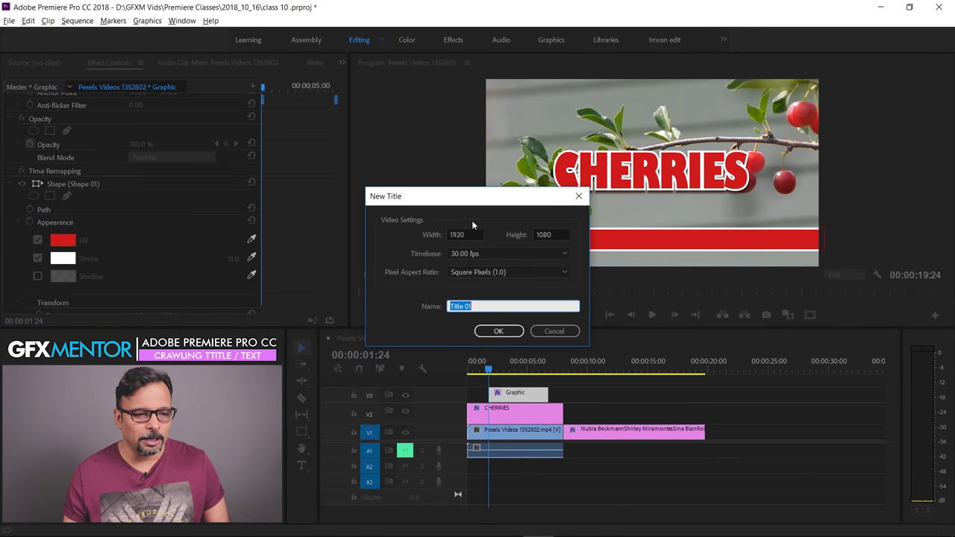
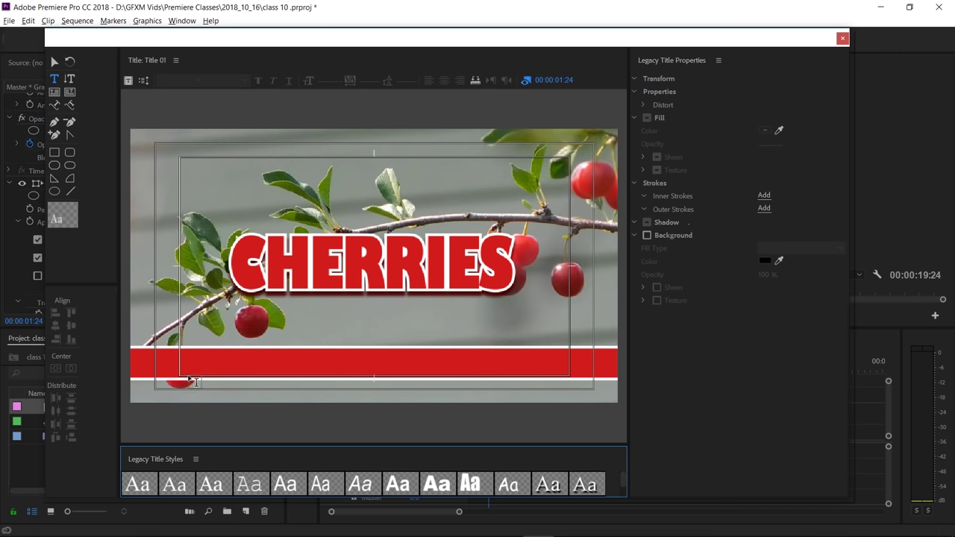
Type placeholder gibberish news text into a text box at the left end of the red bar.
{"action": "type", "text": "L;SKJl;asfjal"}
{"action": "key", "text": "space"}
{"action": "type", "text": "jl;skdjf"}
{"action": "key", "text": "space"}
{"action": "type", "text": "ajd"}
{"action": "key", "text": "space"}
{"action": "type", "text": "ks"}
{"action": "key", "text": "space"}
{"action": "type", "text": "LKASJ"}
{"action": "key", "text": "space"}
{"action": "type", "text": "fl;kJASLFkjas"}
{"action": "key", "text": "space"}
{"action": "type", "text": "jasjjakslf"}
{"action": "key", "text": "space"}
{"action": "type", "text": "sld"}
{"action": "key", "text": "space"}
{"action": "type", "text": "L;SKasjk"}
{"action": "key", "text": "space"}
{"action": "key", "text": "l"}
{"action": "type", "text": "LDS;Lsj"}
Clear the placeholder text, switch to the Selection tool and leave the text box.
{"action": "key", "text": "ctrl+a"}
{"action": "key", "text": "Delete"}
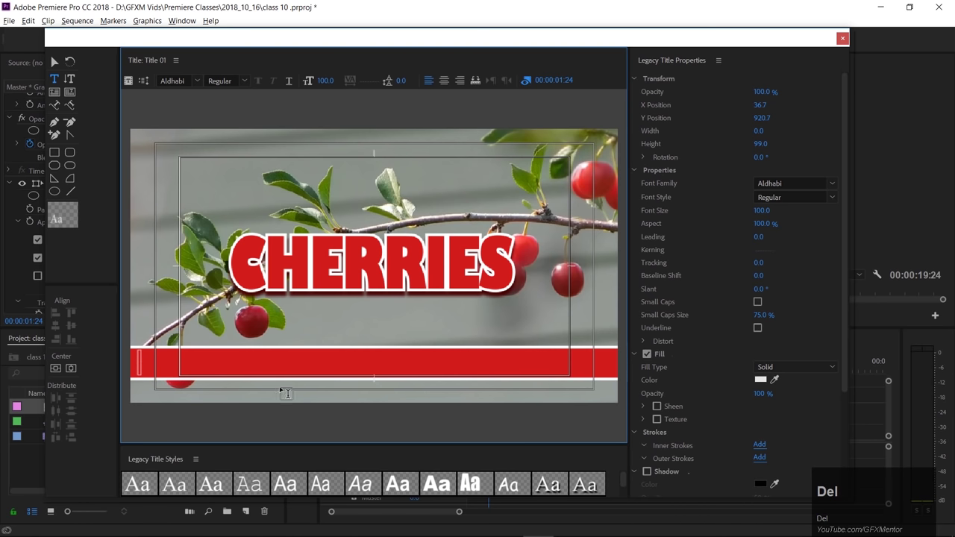
{"action": "key", "text": "Escape"}
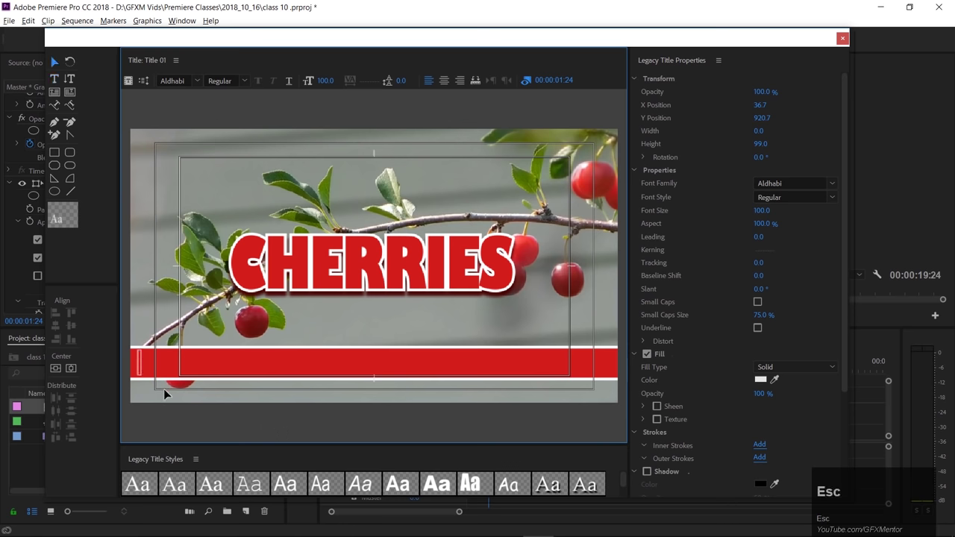
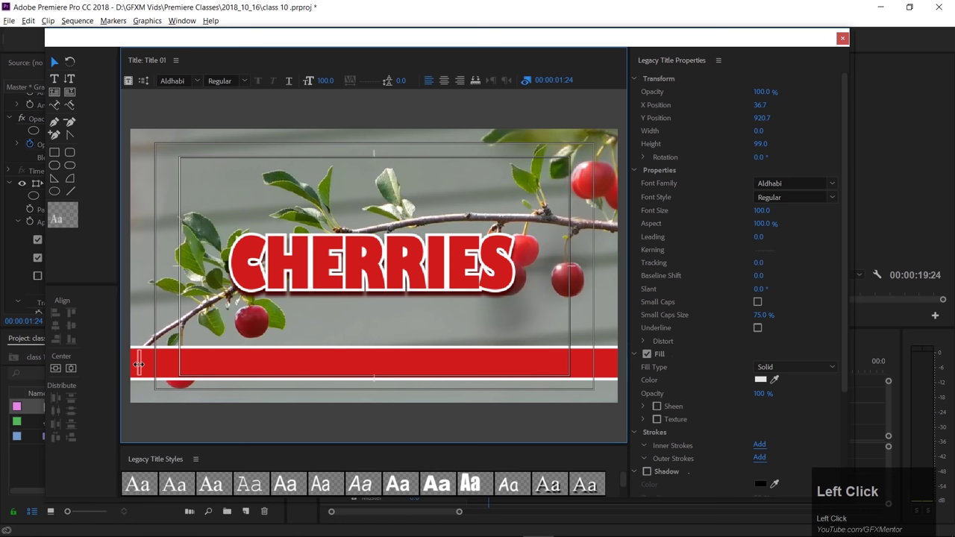
{"action": "key", "text": "Delete"}
Switch over to Google Chrome showing The Verge Tech page.
{"action": "key", "text": "alt+Tab"}
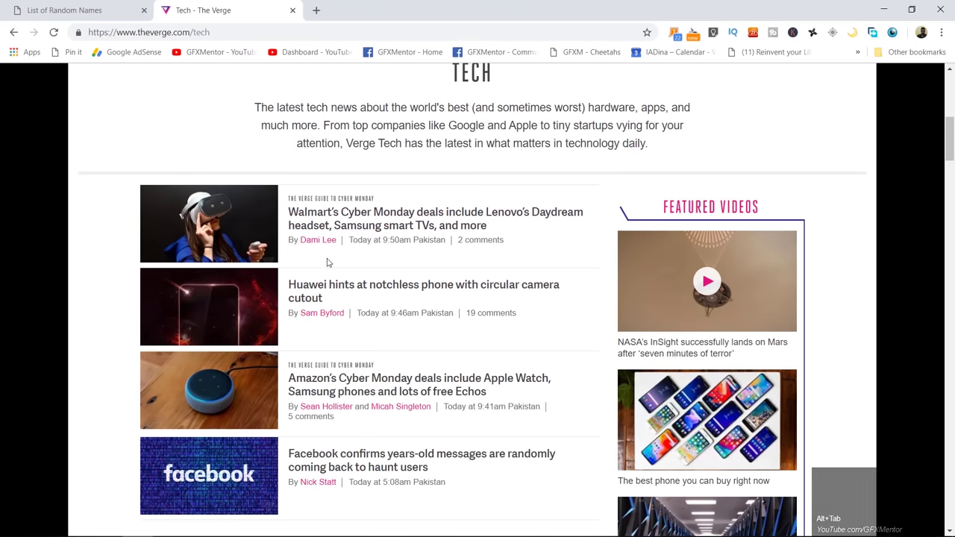
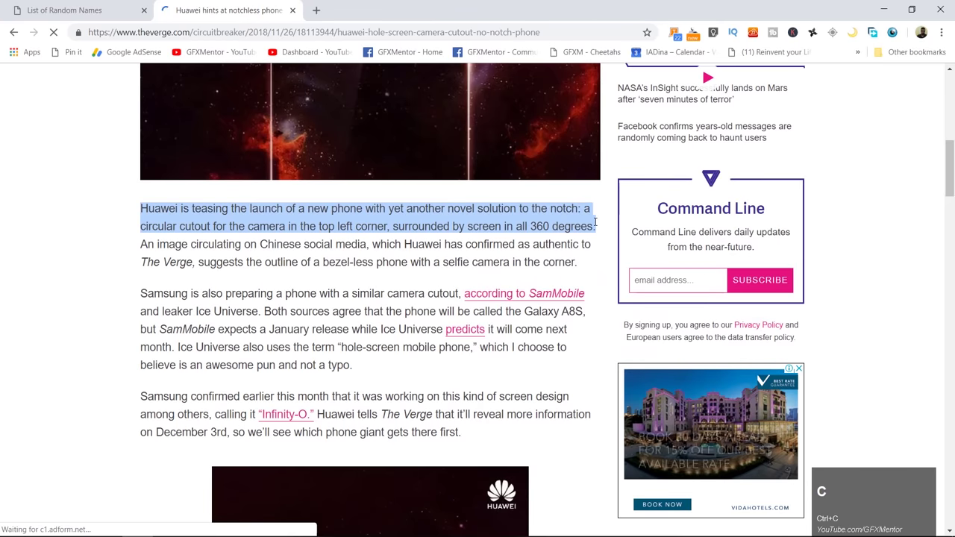
Paste the copied Huawei sentence as text across the red bar and select it all.
{"action": "key", "text": "alt+Tab"}
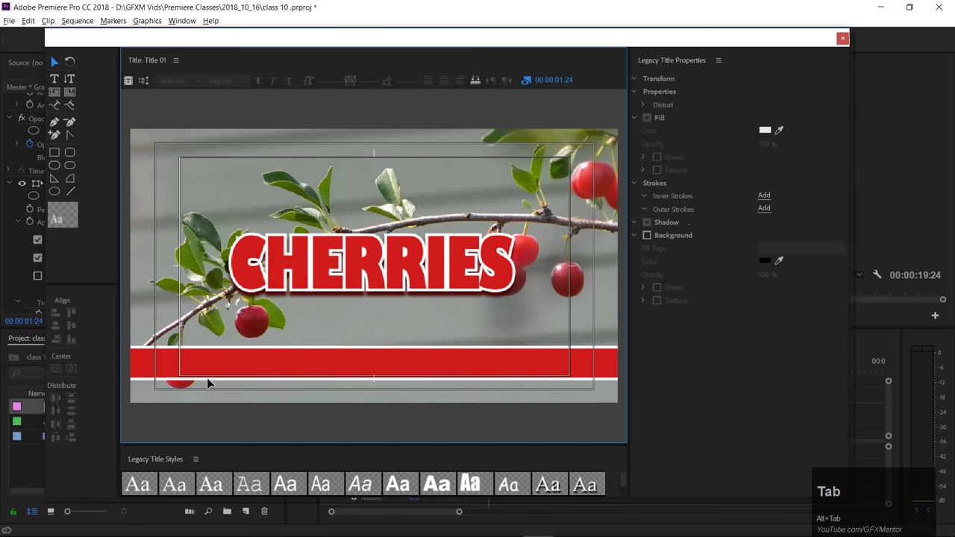
{"action": "left_click", "coordinate": [59, 83]}
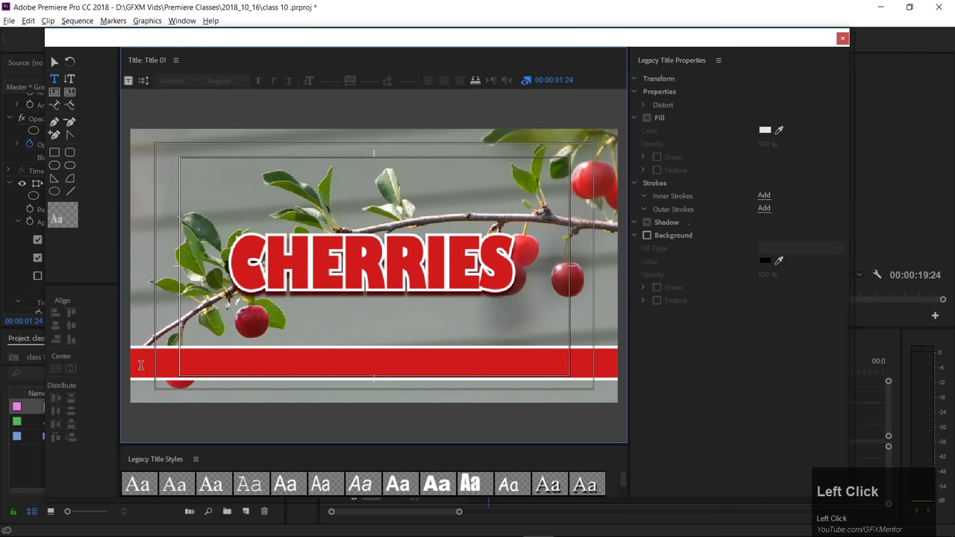
{"action": "key", "text": "ctrl+v"}
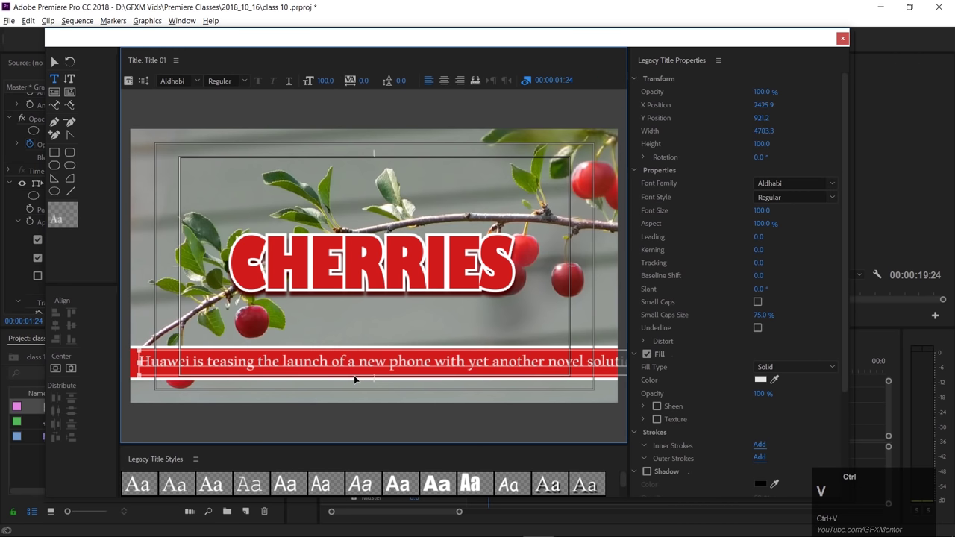
{"action": "key", "text": "ctrl+a"}
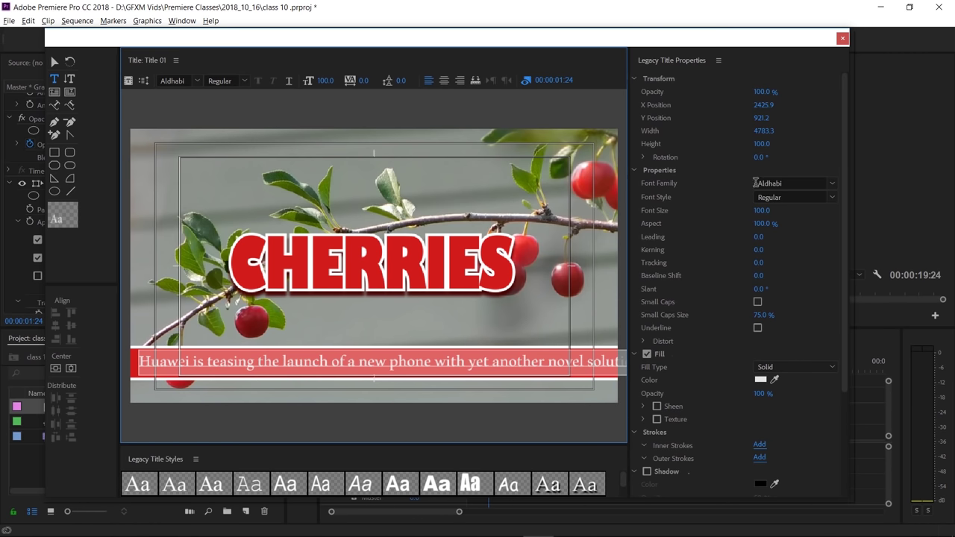
Set the bar text to font family Futura LT with font style Regular.
{"action": "left_click", "coordinate": [839, 185]}
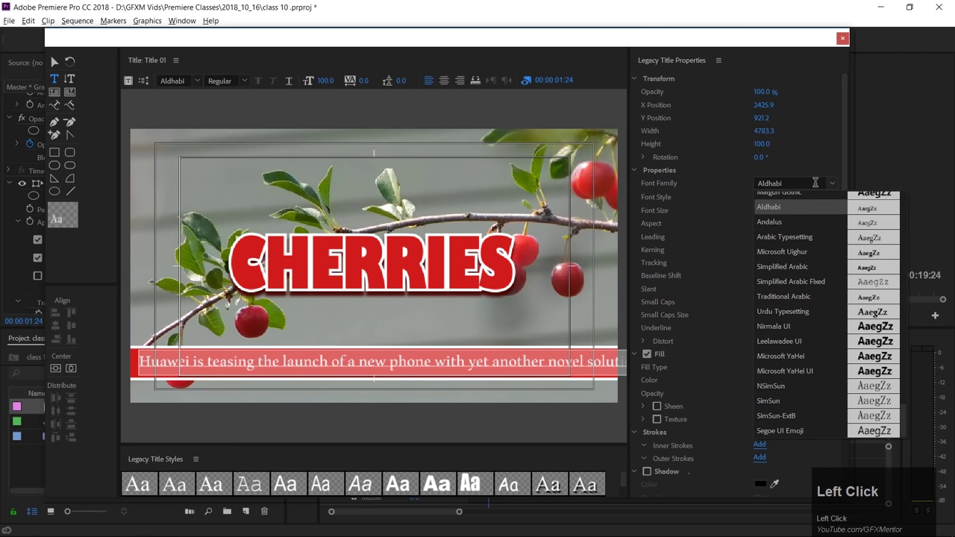
{"action": "type", "text": "fu"}
{"action": "key", "text": "Return"}
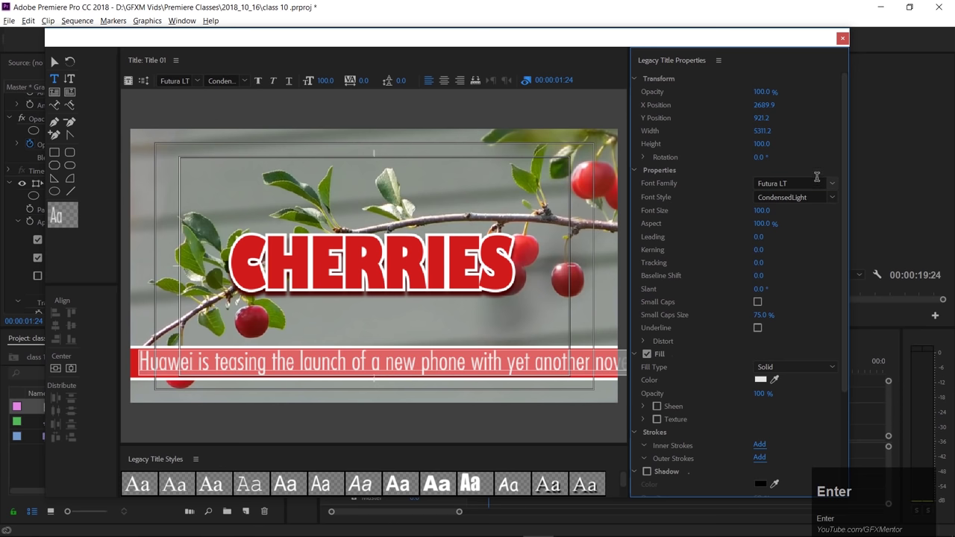
{"action": "left_click", "coordinate": [837, 198]}
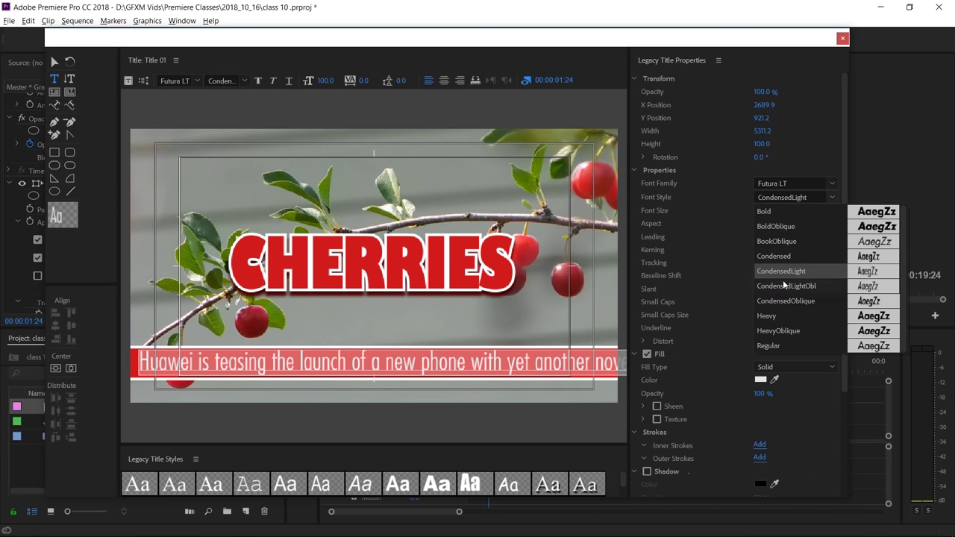
{"action": "scroll", "scroll_direction": "up", "scroll_amount": 3}
{"action": "scroll", "scroll_direction": "down", "scroll_amount": 3}
{"action": "left_click", "coordinate": [787, 348]}
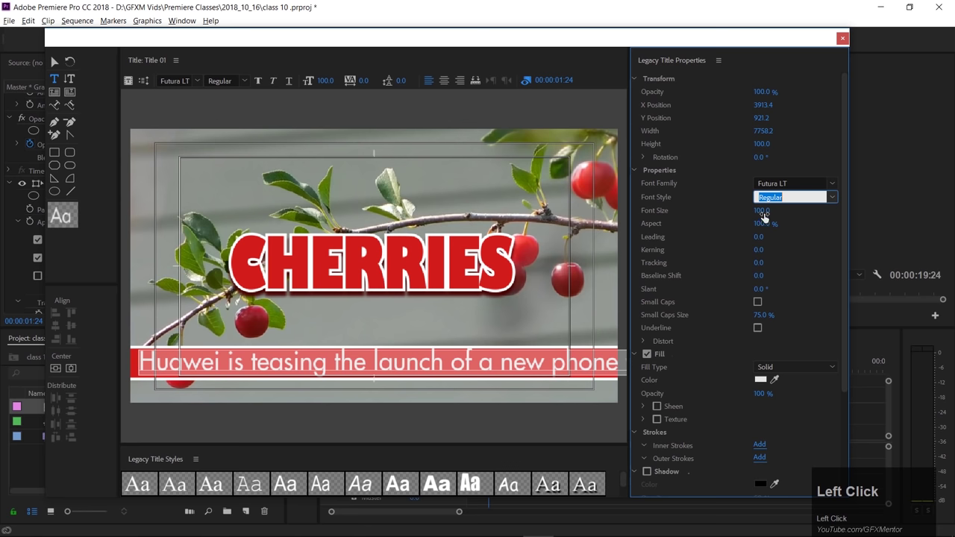
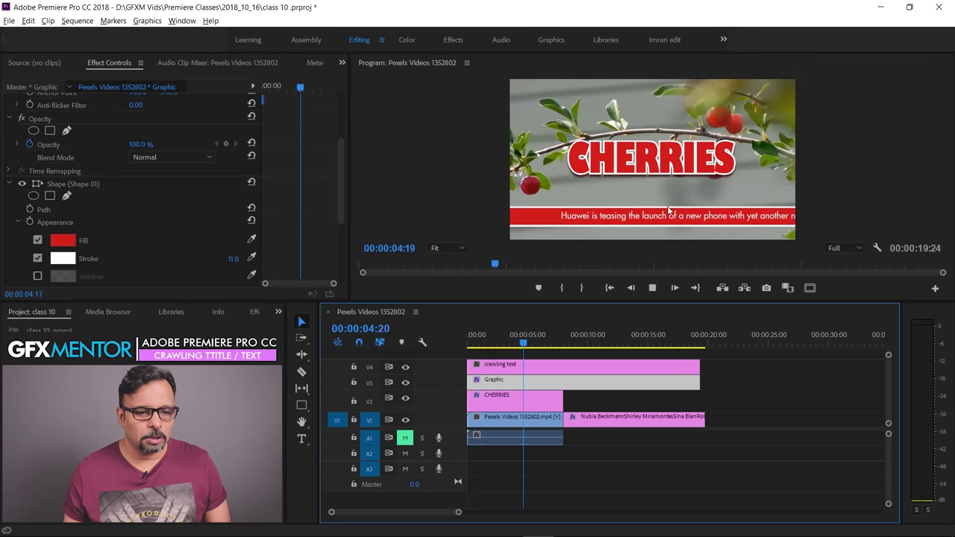
{"action": "key", "text": "space"}
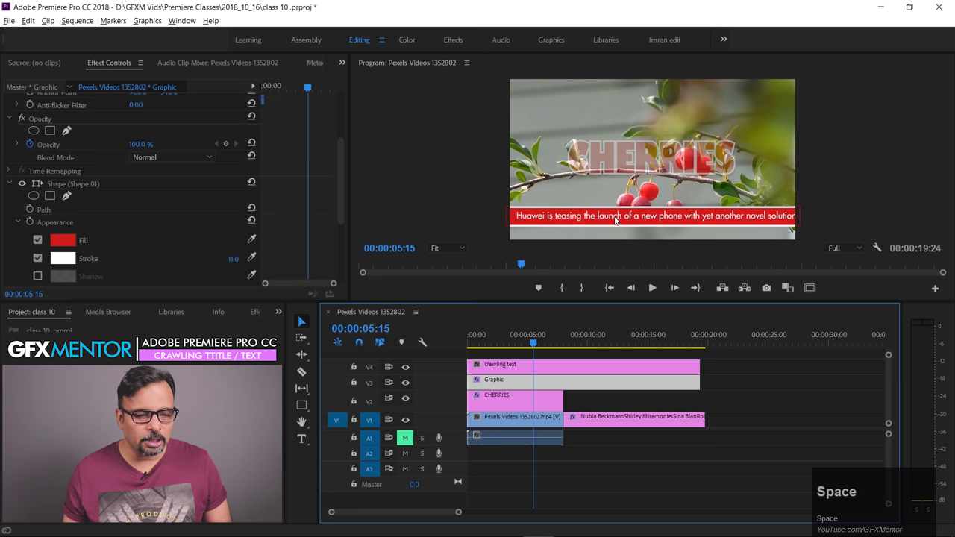
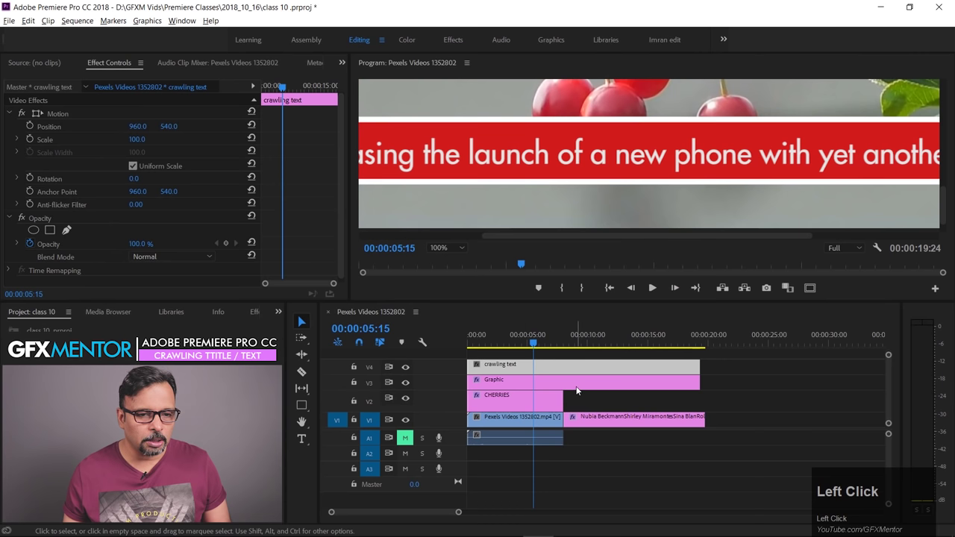
{"action": "left_click_drag", "start_coordinate": [533, 344], "coordinate": [462, 251]}
{"action": "key", "text": "space"}
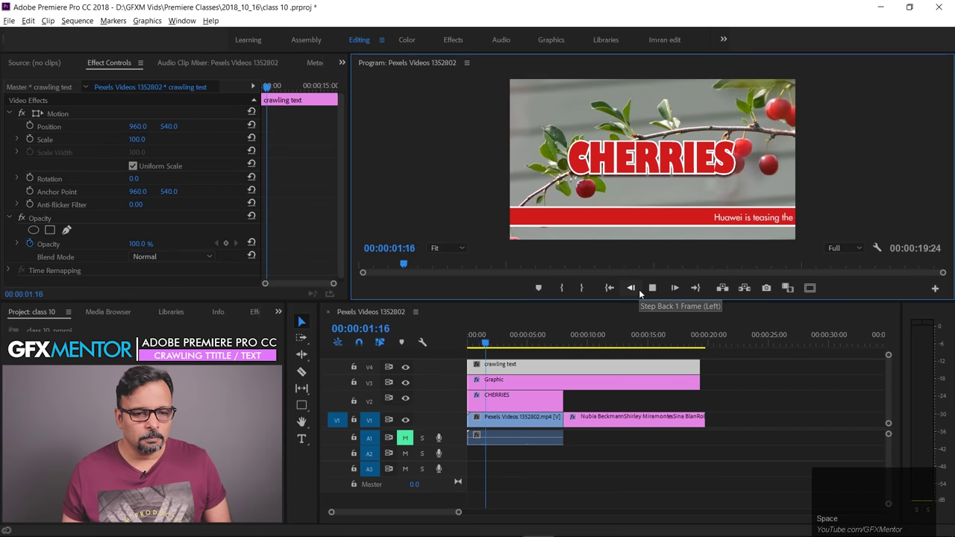